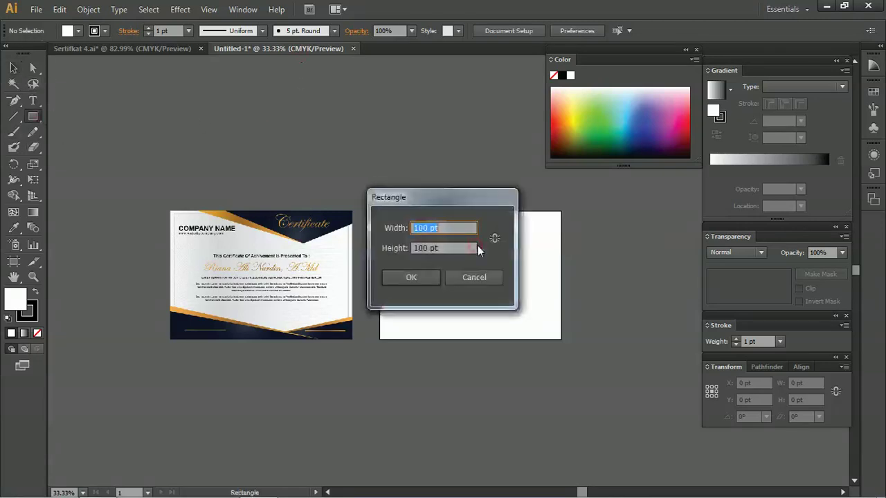
Step: Size the page rectangle to 29.7 cm wide by 21 cm high
key("BackSpace")
type("29.7")
type("2Back 21 cm")
key("BackSpace")
type("m")
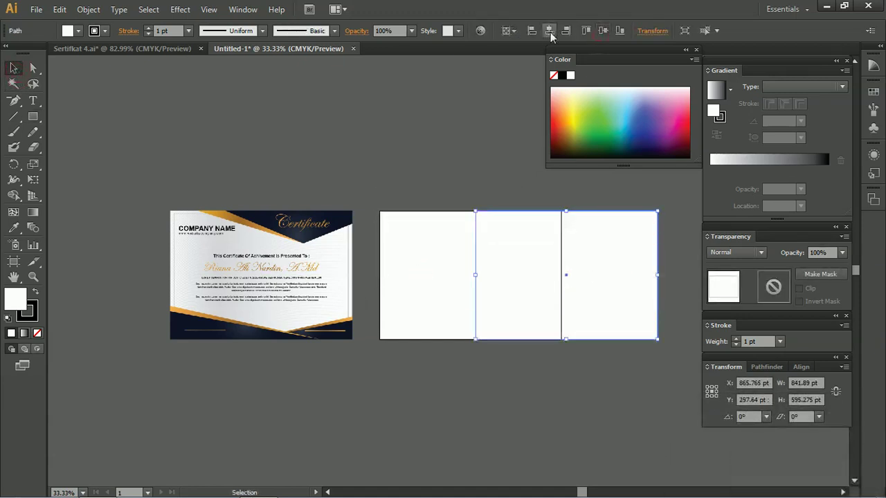
Step: Place the white rectangle beside the reference certificate and frame it in view, deselected
key("ctrl+c")
key("ctrl+f")
key("ctrl+c")
key("ctrl+f")
key("ctrl+z")
key("ctrl+z")
key("z")
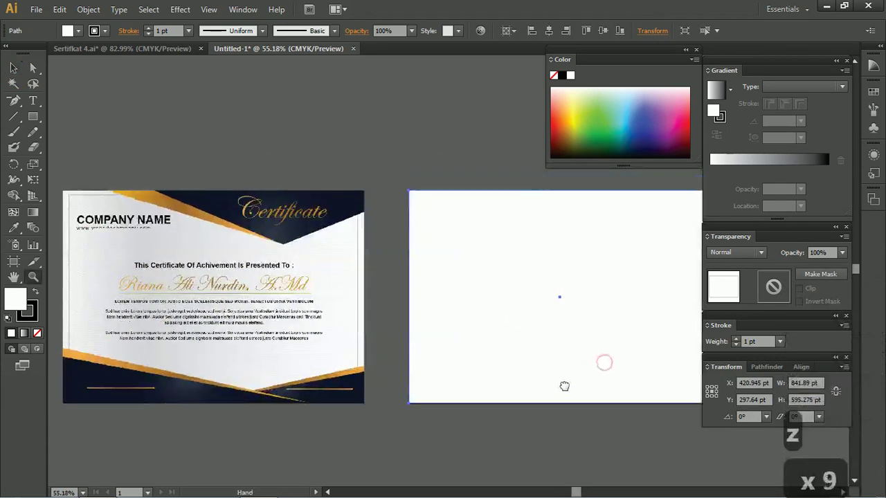
key("Pause")
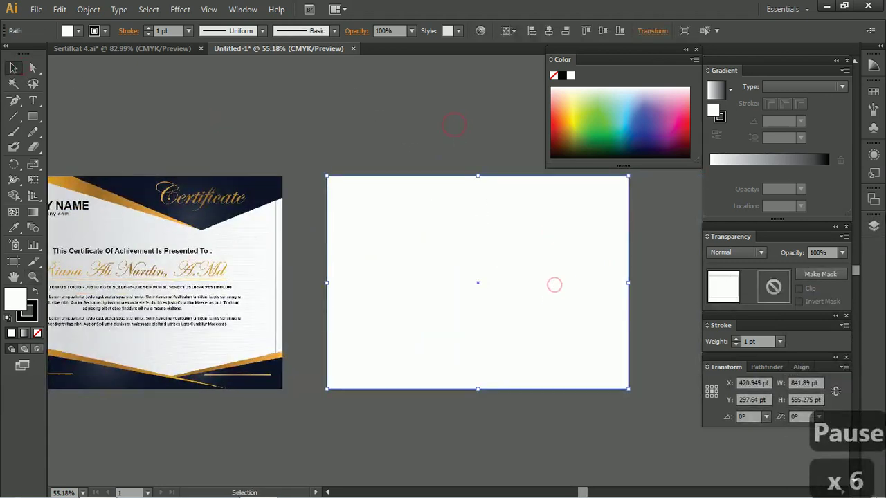
key("ctrl+-")
key("ctrl+-")
Step: Draw a V-shaped chevron path across the top edge of the page rectangle and adjust its anchors
key("ctrl+-")
key("ctrl+-")
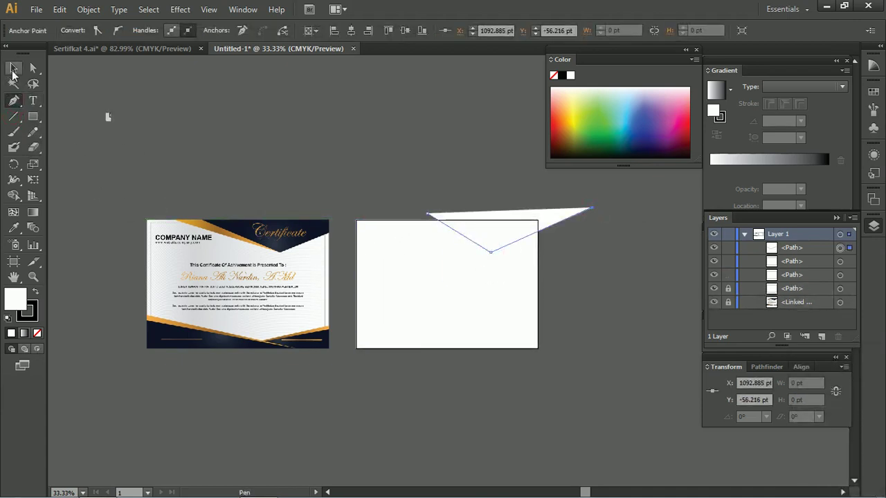
key("d")
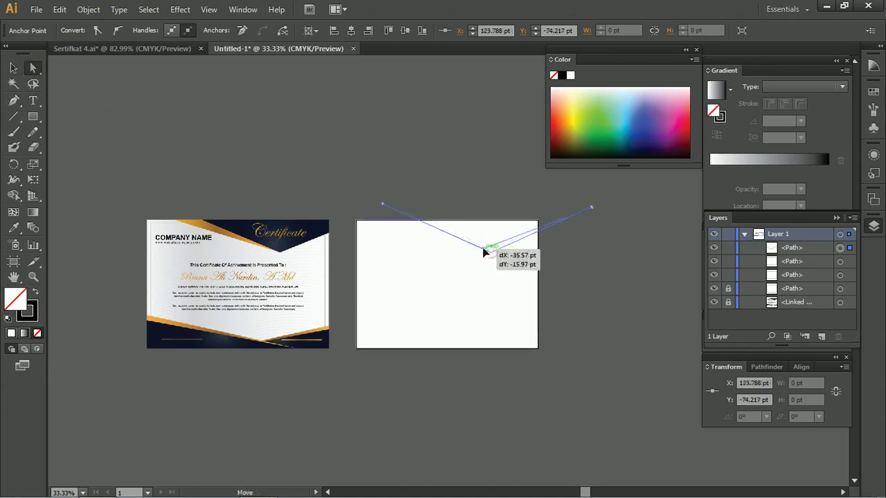
key("z")
key("z")
key("z")
key("z")
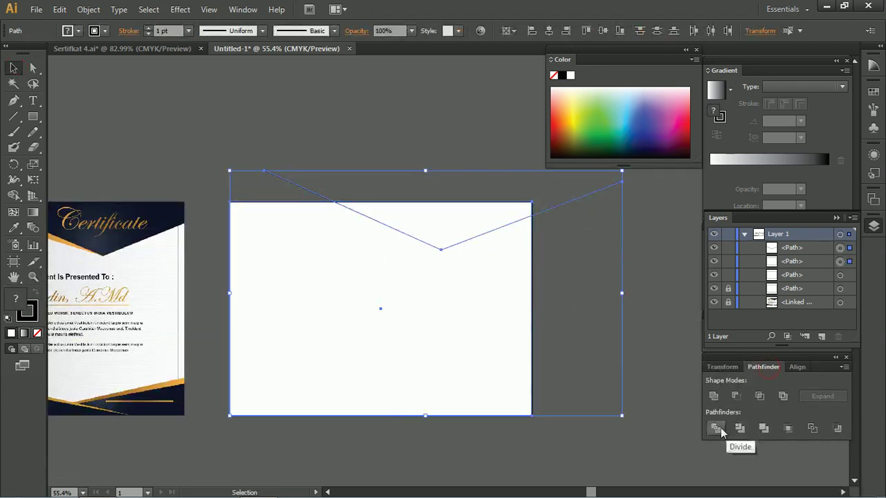
key("ctrl+z")
Step: Fill the chevron with dark navy sampled from the reference, trimmed to the page
key("ctrl+-")
key("i")
left_click(534, 191)
left_click(519, 221)
key("ctrl+c")
key("ctrl+f")
key("ctrl+z")
Step: Make a dark grey copy of the chevron stacked behind the navy one
key("d")
key("ctrl+[")
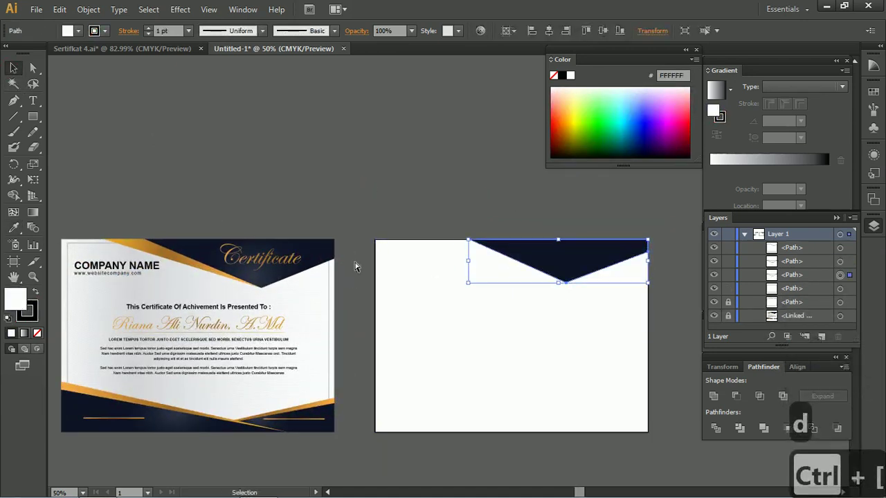
key("z")
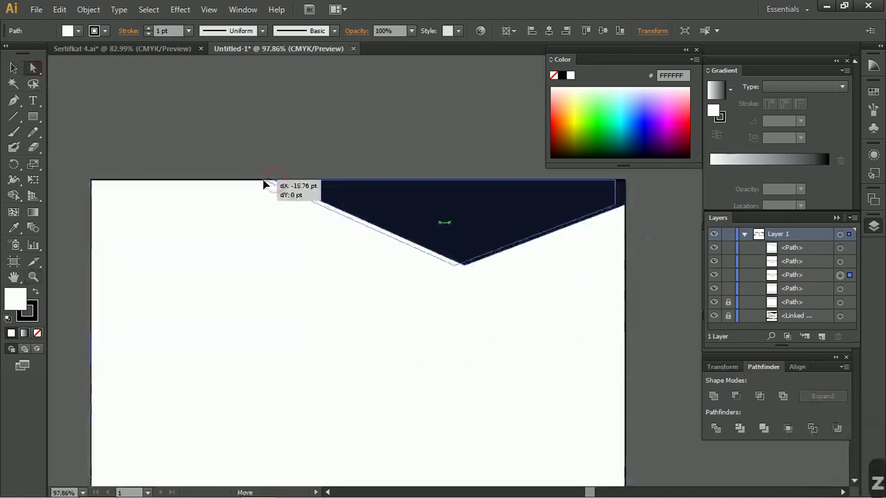
key("ctrl+z")
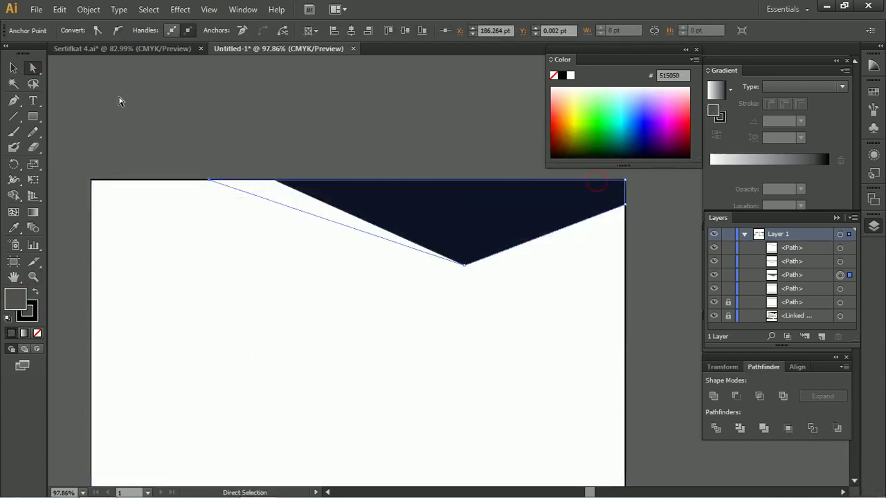
key("ctrl+]")
key("ctrl+]")
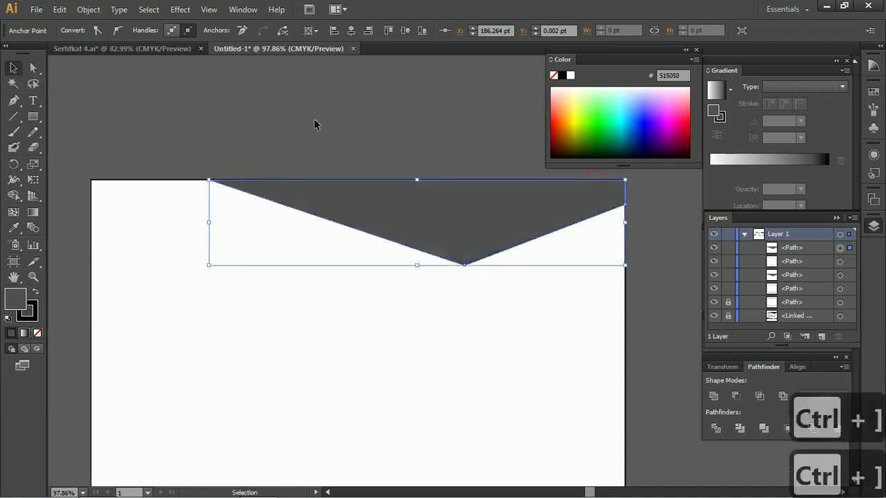
key("ctrl+z")
key("Pause")
Step: Widen the grey copy's left edge so a slanted grey strip shows beside the navy chevron
key("ctrl+shift+]")
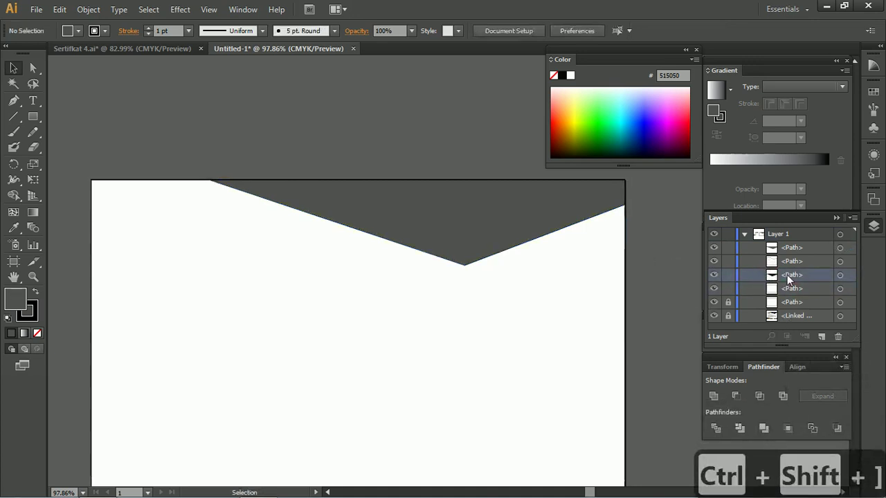
key("ctrl+shift+]")
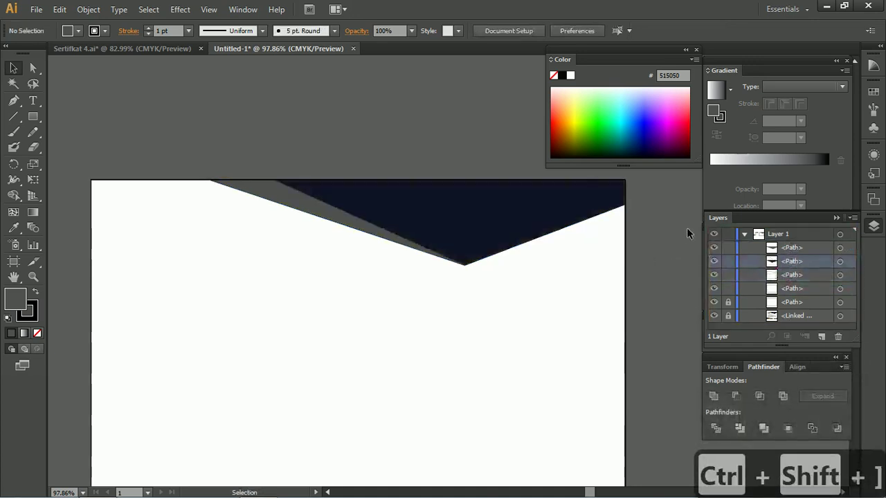
key("ctrl+-")
key("ctrl+-")
key("ctrl+-")
key("ctrl+-")
key("ctrl+-")
key("ctrl+-")
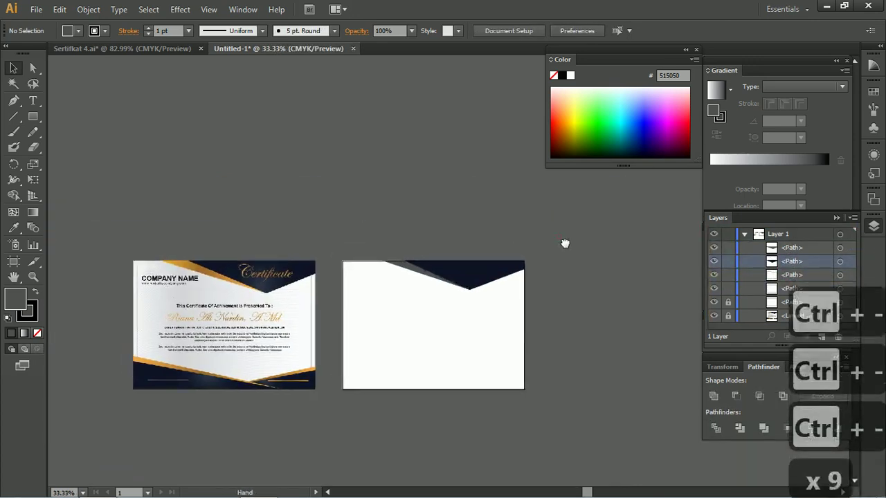
Step: Create three small squares filled with gold, grey and navy sampled from the reference
key("z")
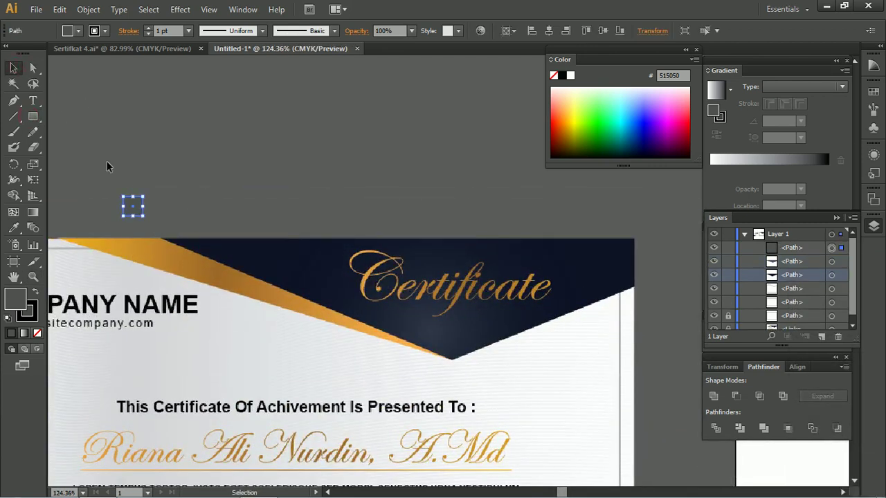
key("ctrl+d")
key("ctrl+d")
key("i")
key("i")
key("i")
Step: Move the colour squares above the new page and give the chevron a white-to-black gradient
key("ctrl+-")
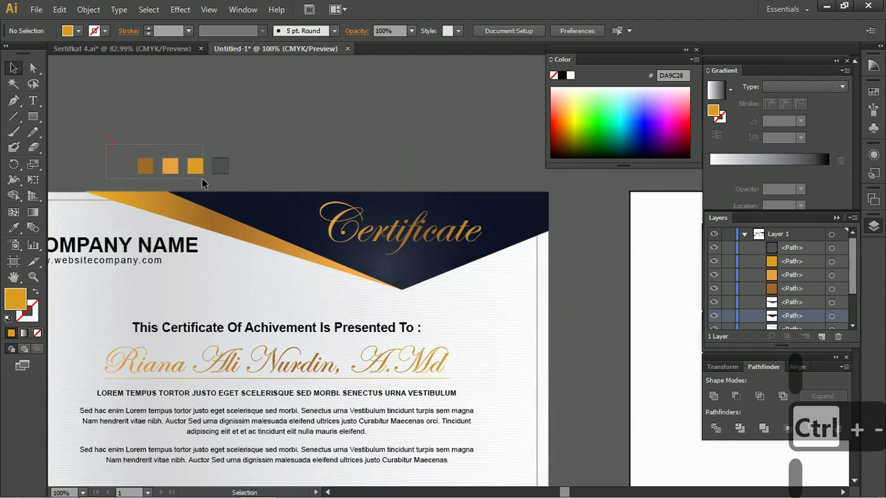
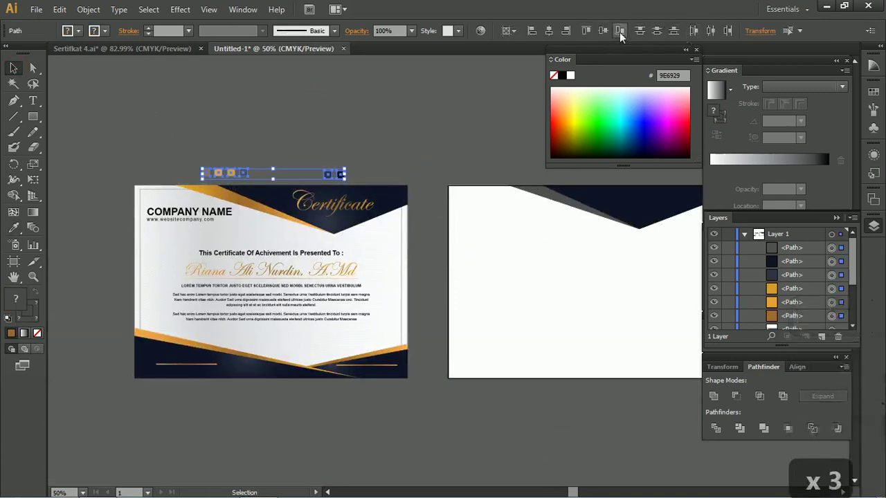
key("ctrl+z")
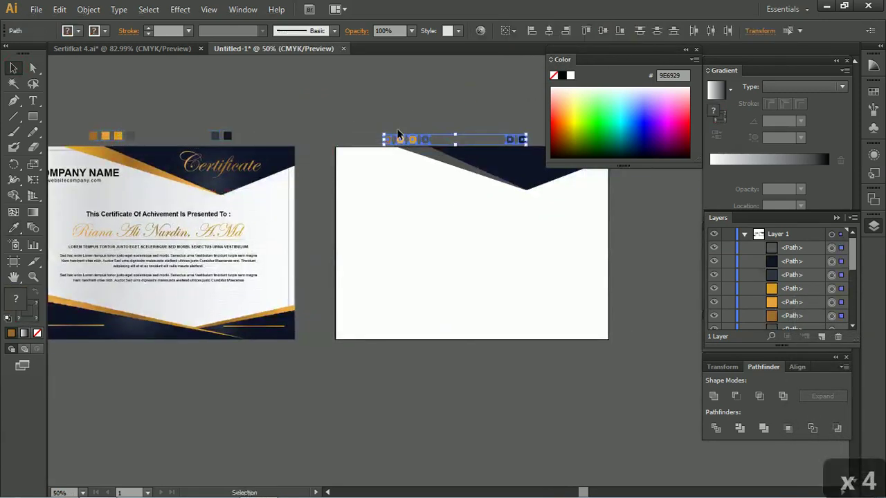
key("z")
key("z")
key("z")
key("ctrl+-")
Step: Set both gradient stops to navy shades, lighter in the middle, and make it radial across the chevron
key("ctrl+-")
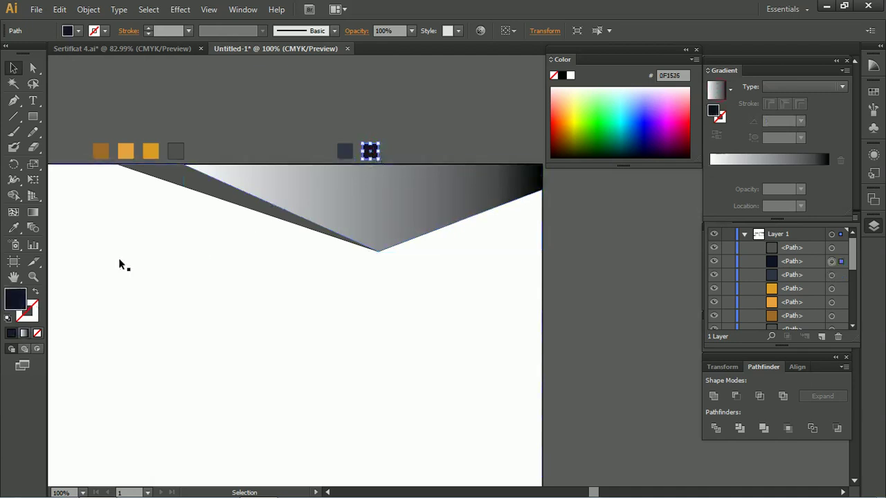
key("ctrl+c")
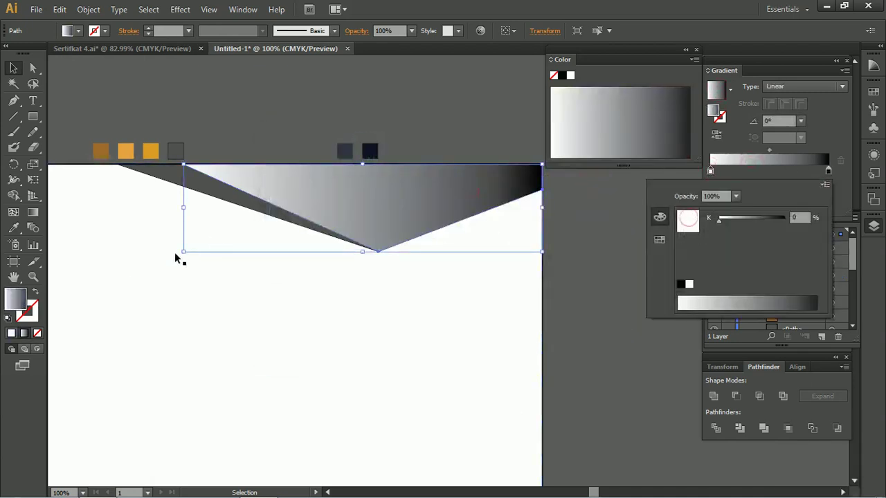
key("ctrl+v")
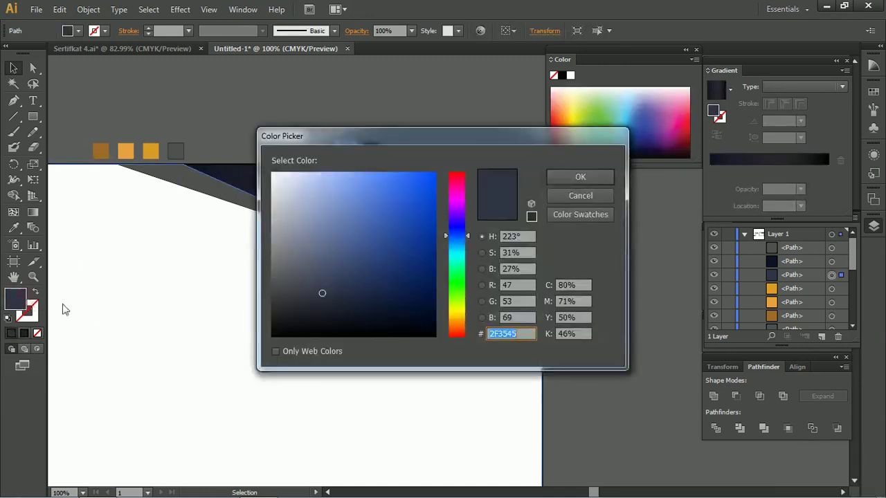
key("ctrl+c")
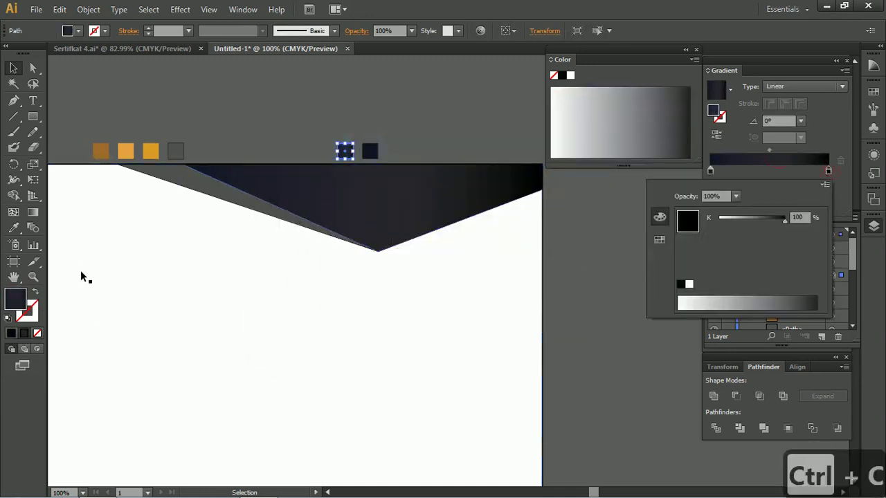
key("ctrl+v")
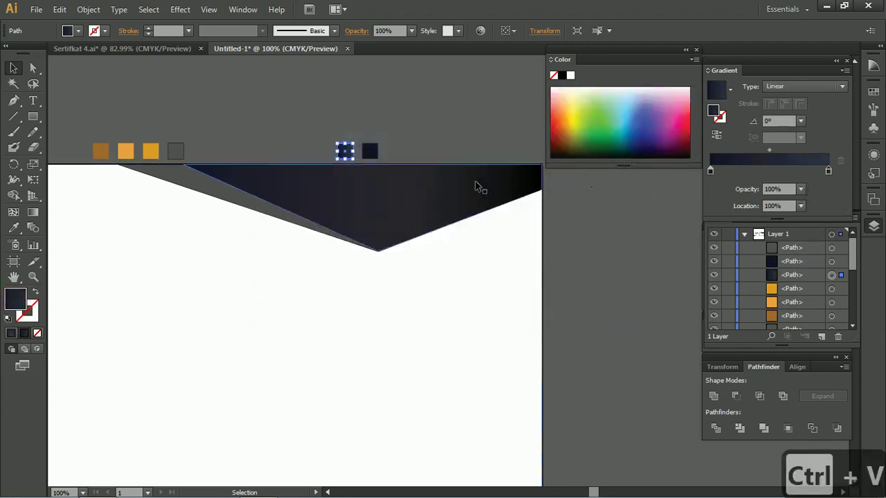
key("ctrl+v")
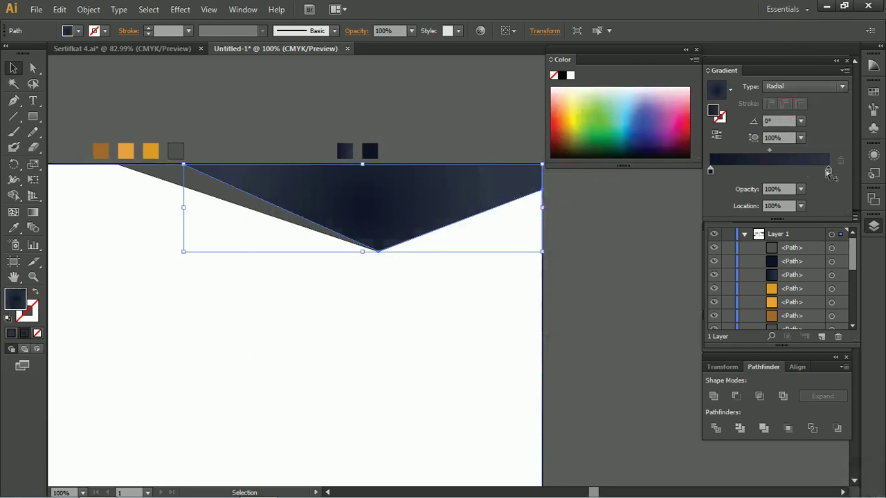
key("g")
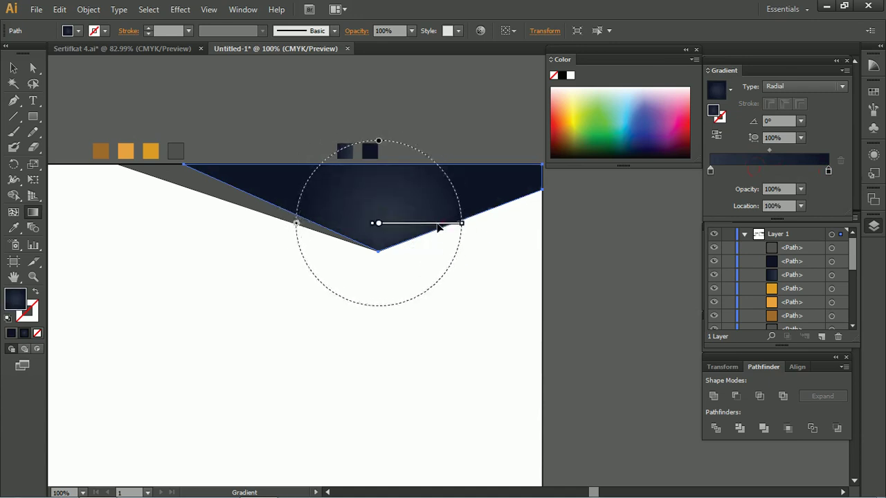
key("ctrl+z")
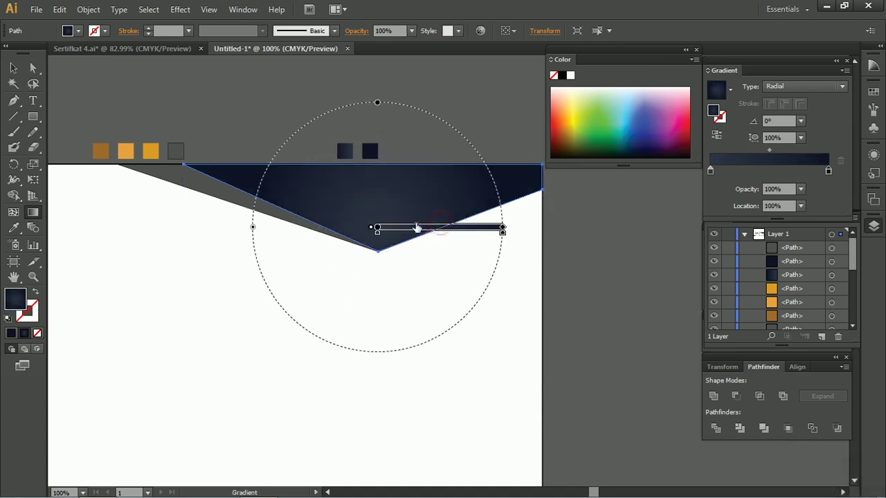
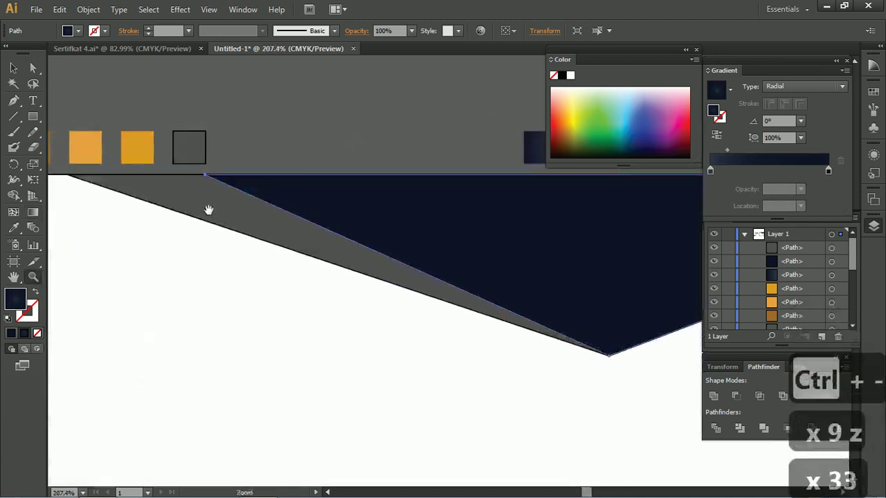
Step: Divide the header and select the left slanted sliver along the chevron edge
key("Pause")
key("ctrl+z")
key("Pause")
key("ctrl+-")
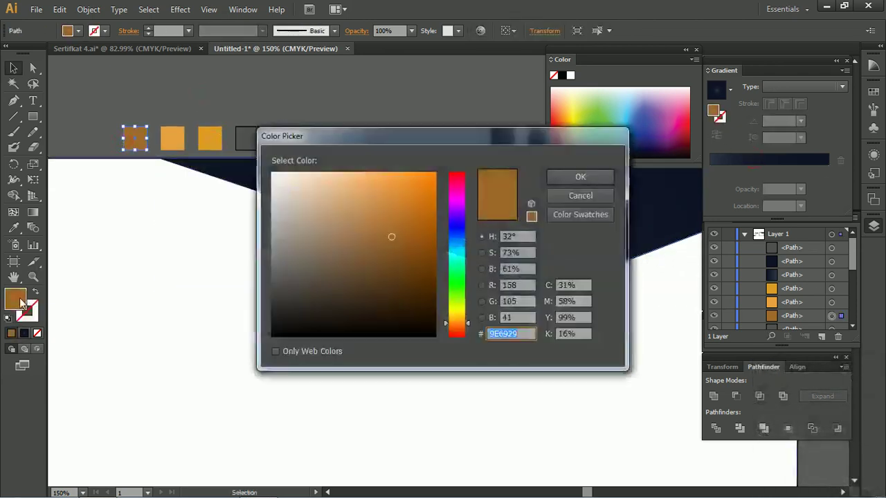
key("ctrl+c")
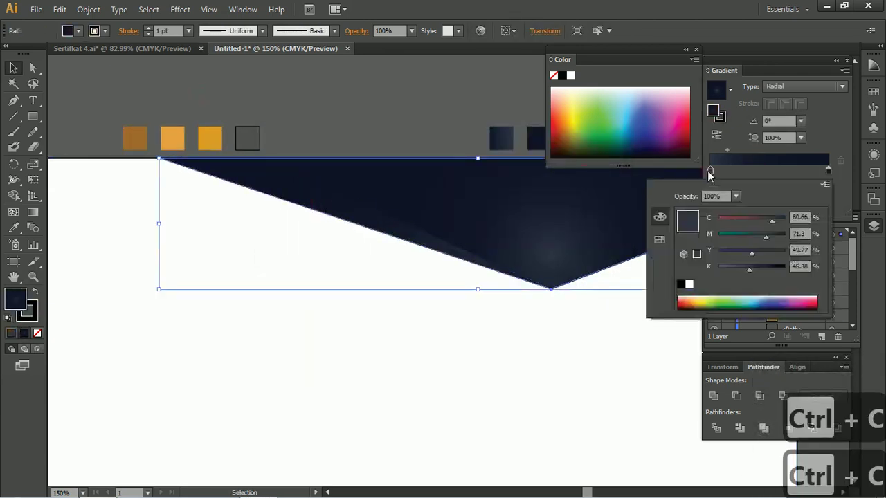
key("ctrl+v")
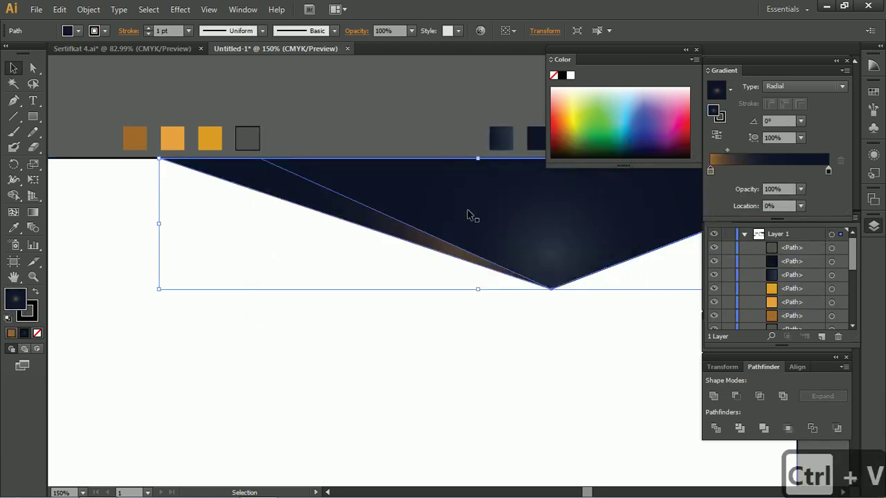
Step: Fill the sliver with the gold gradient swatch angled along the slanted edge
key("ctrl+c")
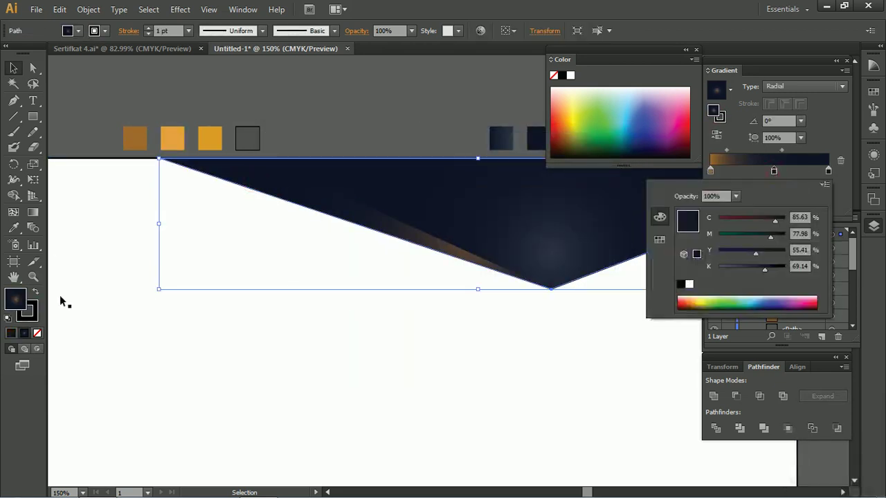
key("ctrl+v")
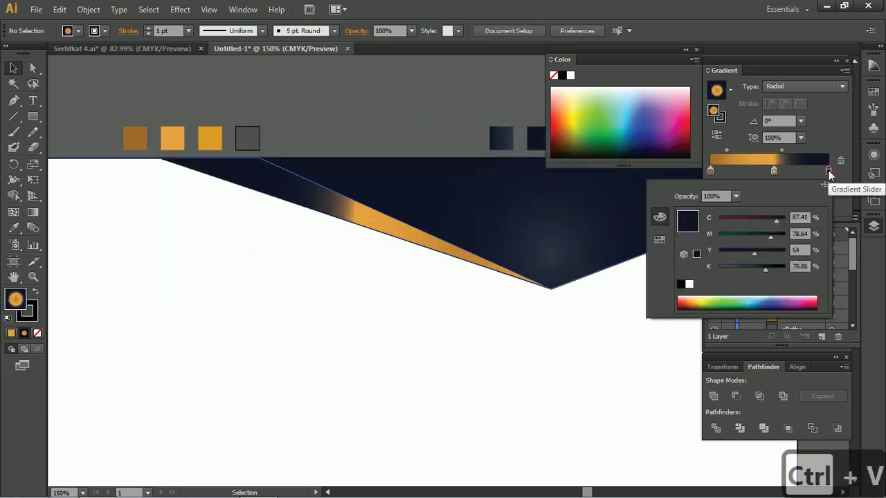
key("ctrl+c")
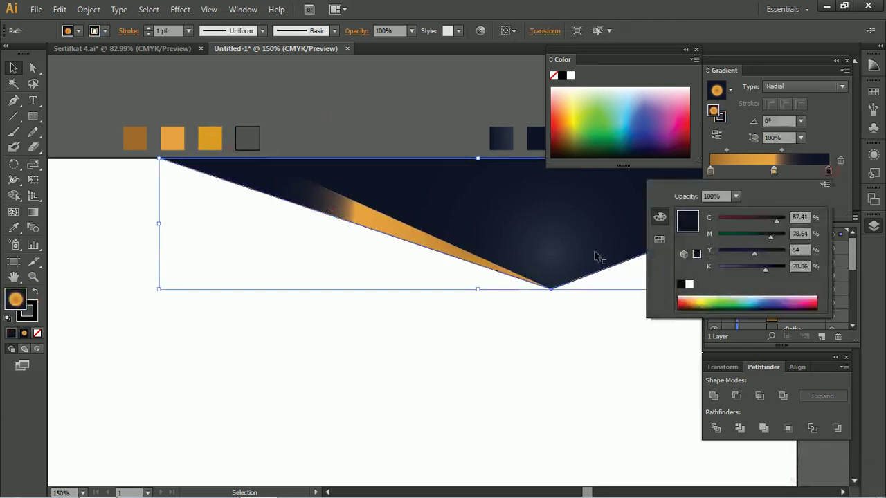
key("ctrl+v")
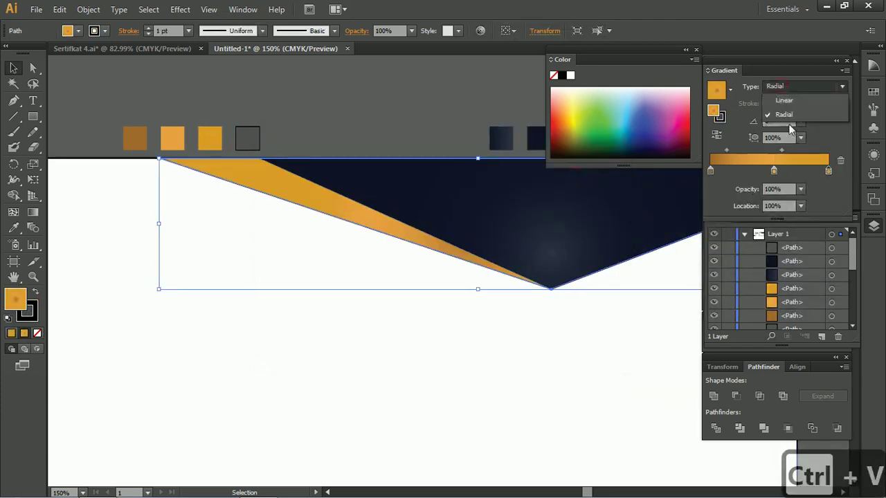
key("g")
key("ctrl+-")
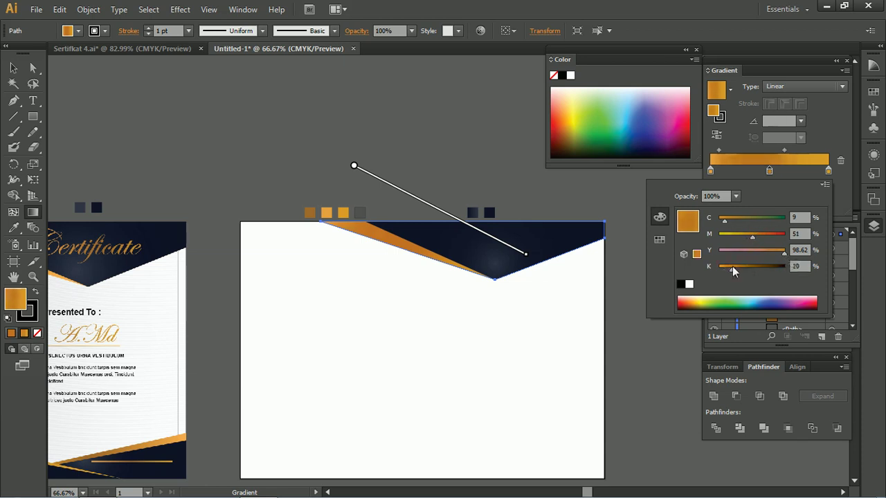
Step: Re-angle the gold stripe's gradient so it shifts from darker to lighter gold along its length
key("z")
key("z")
key("z")
key("g")
key("g")
key("g")
key("ctrl+-")
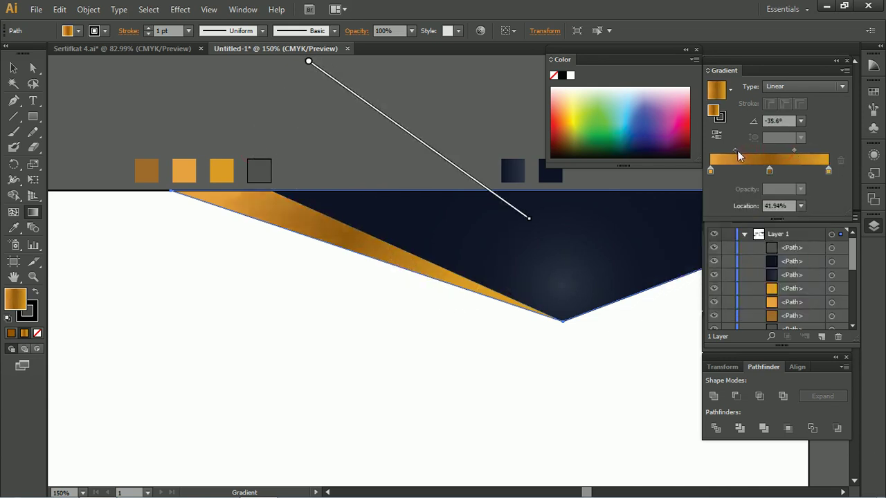
Step: Zoom out to compare the finished header with the reference certificate
key("ctrl+-")
key("ctrl+a")
key("z")
key("ctrl+-")
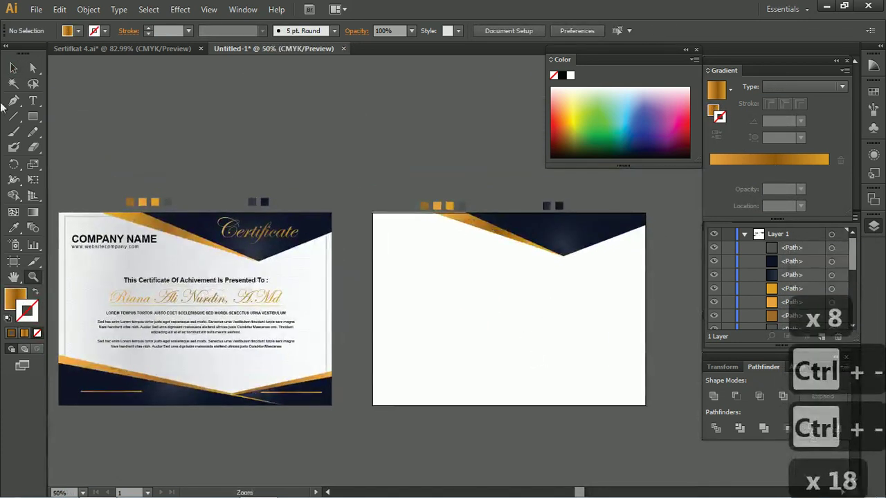
Step: Ungroup the divided header copy and delete the unneeded pieces, keeping the left navy-and-gold triangle
key("ctrl+g")
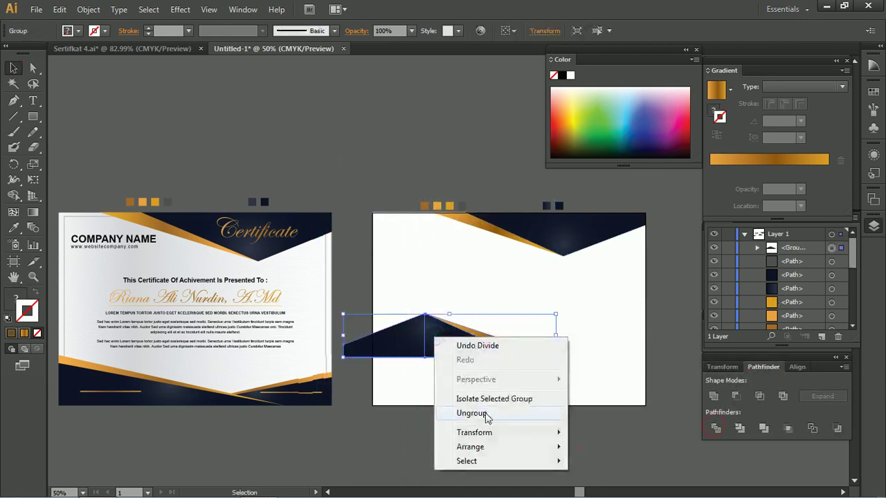
key("Delete")
key("Delete")
key("Delete")
key("Delete")
Step: Move the remaining triangle toward the page's bottom-left corner
key("z")
key("z")
key("z")
key("z")
key("ctrl+-")
key("ctrl+-")
key("ctrl+-")
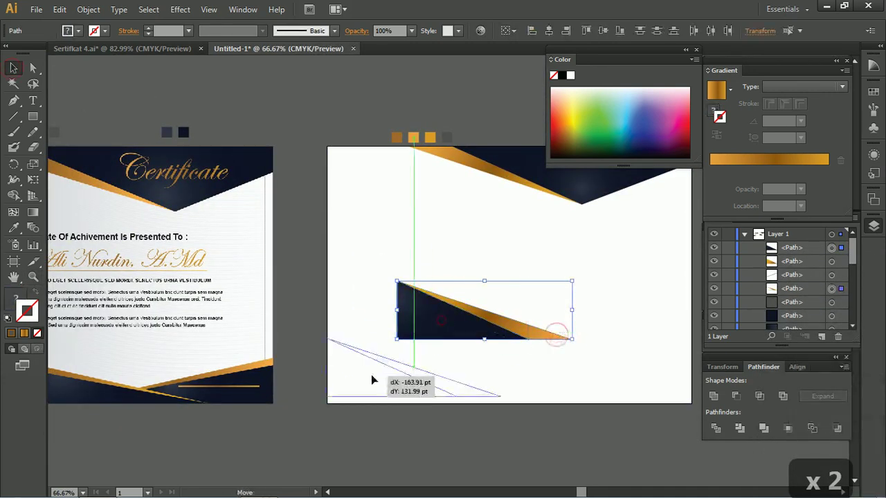
Step: Flip and reshape the footer triangle so it sits flush in the bottom-left corner
key("Delete")
key("ctrl+g")
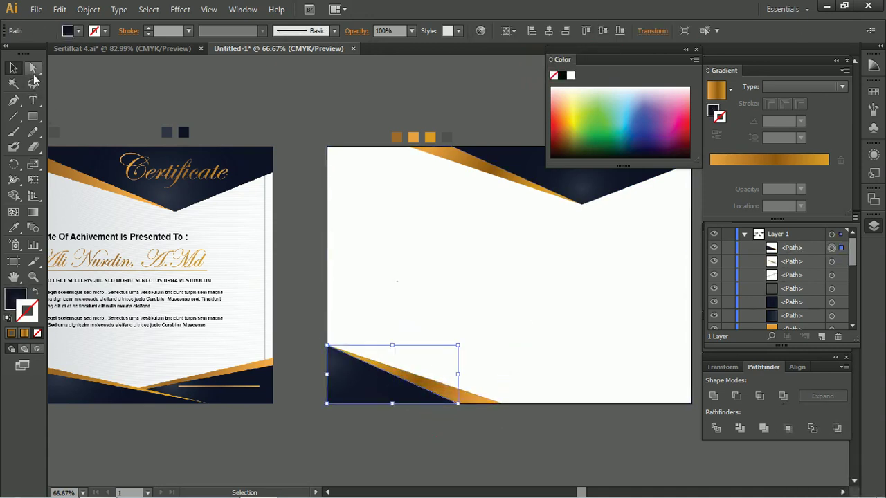
key("ctrl+z")
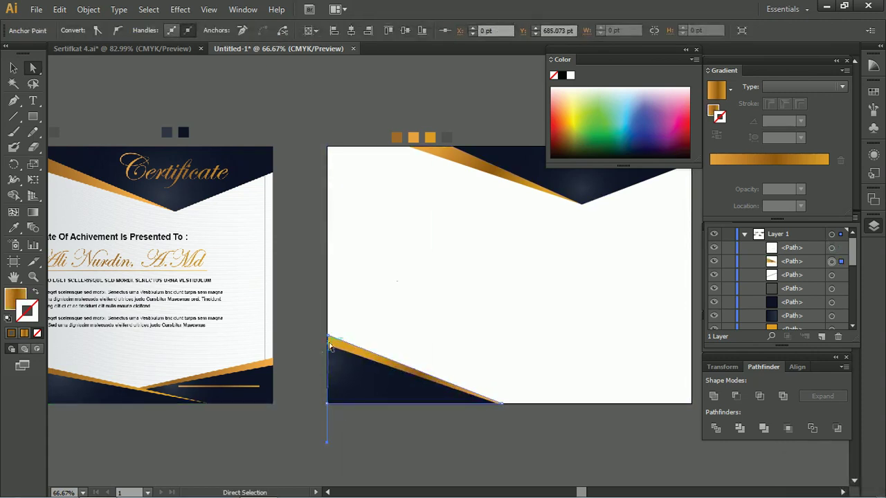
key("z")
key("z")
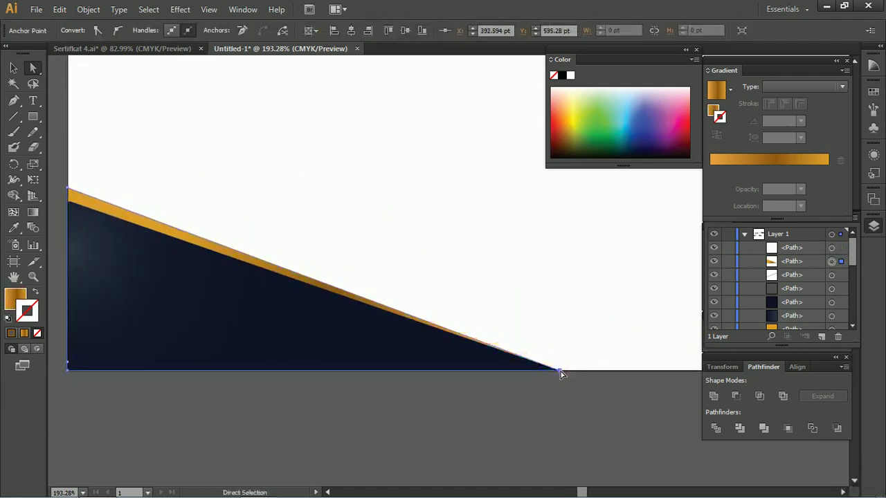
Step: Redraw the footer triangle's navy gradient to match the header
key("ctrl+-")
key("ctrl+-")
key("ctrl+-")
key("g")
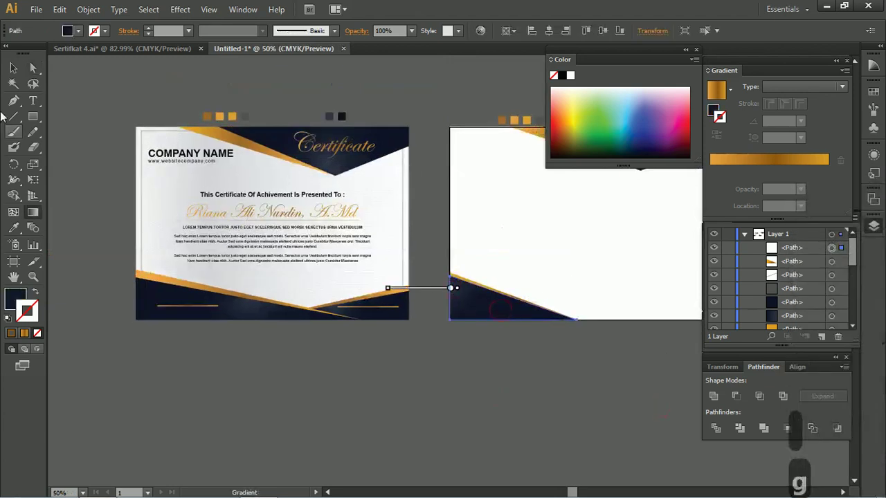
key("ctrl+z")
key("g")
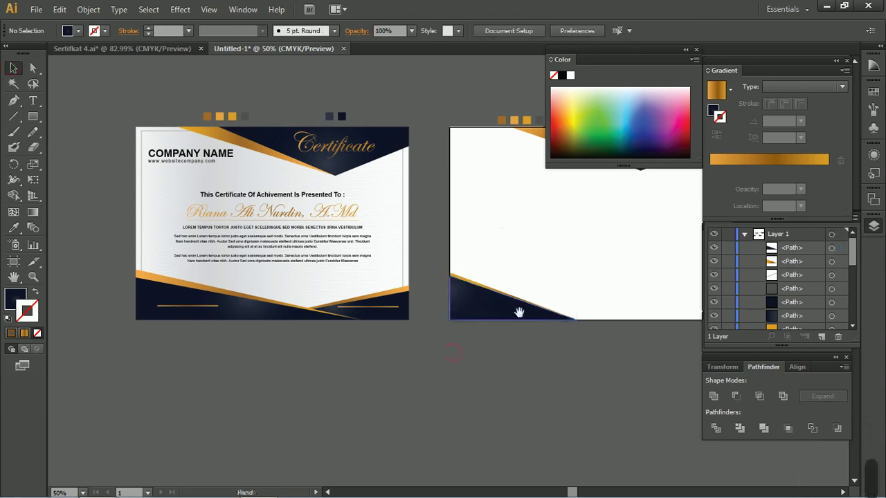
Step: Widen the lower-left footer triangle across the page with the Direct Selection tool and nudge it down
key("i")
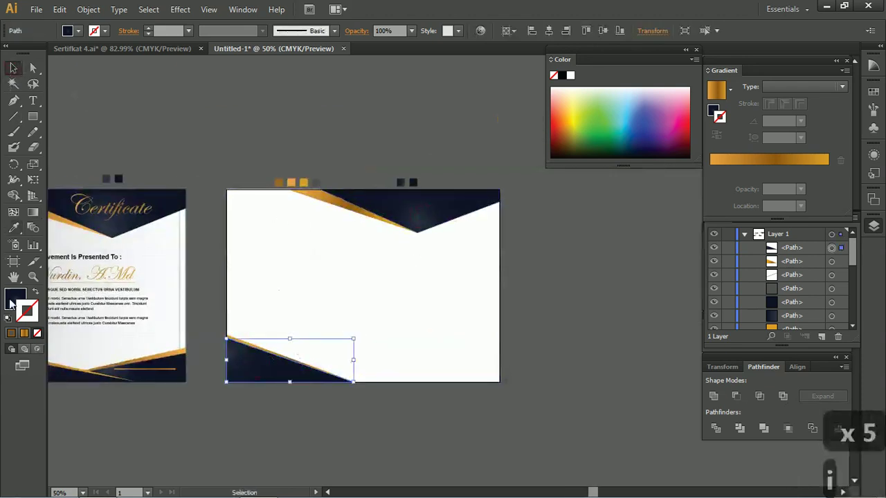
key("d")
key("i")
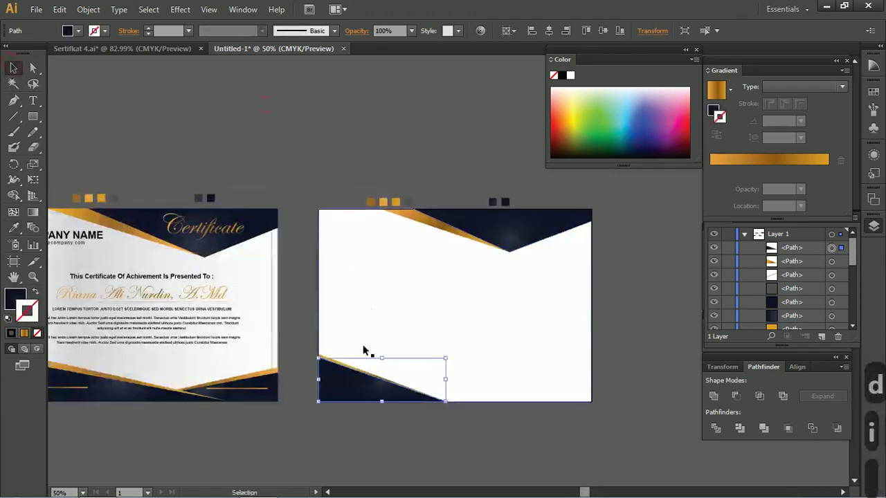
key("g")
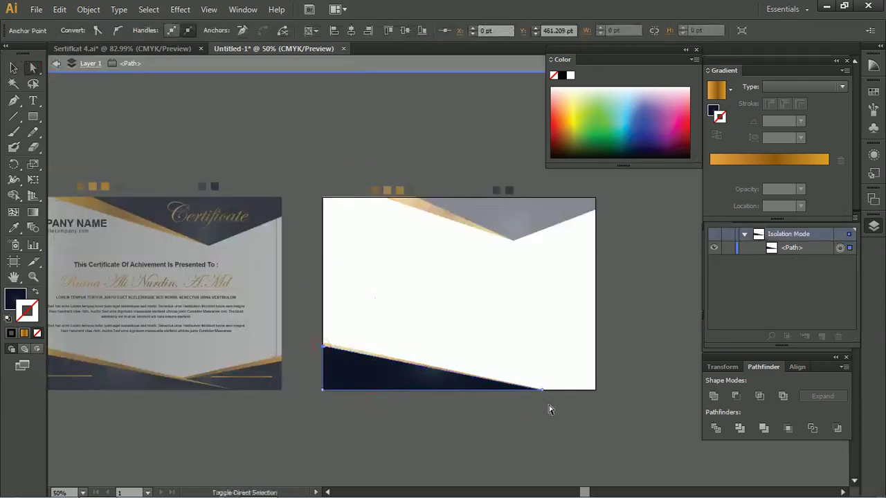
key("Down")
key("Down")
scroll("down", 3)
Step: Step back and forward through the edits, then delete the stray footer pieces
key("ctrl+z")
key("ctrl+z")
key("ctrl+z")
key("ctrl+z")
key("z")
key("ctrl+z")
key("ctrl+z")
key("ctrl+shift+z")
key("ctrl+shift+z")
key("ctrl+shift+z")
key("ctrl+shift+z")
key("ctrl+shift+z")
key("ctrl+z")
key("Delete")
key("Delete")
key("Delete")
Step: Group the footer triangle with its gold stripe and Alt-drag a copy rightward
key("ctrl+-")
key("ctrl+-")
key("ctrl+-")
key("ctrl+-")
key("ctrl+-")
key("ctrl+-")
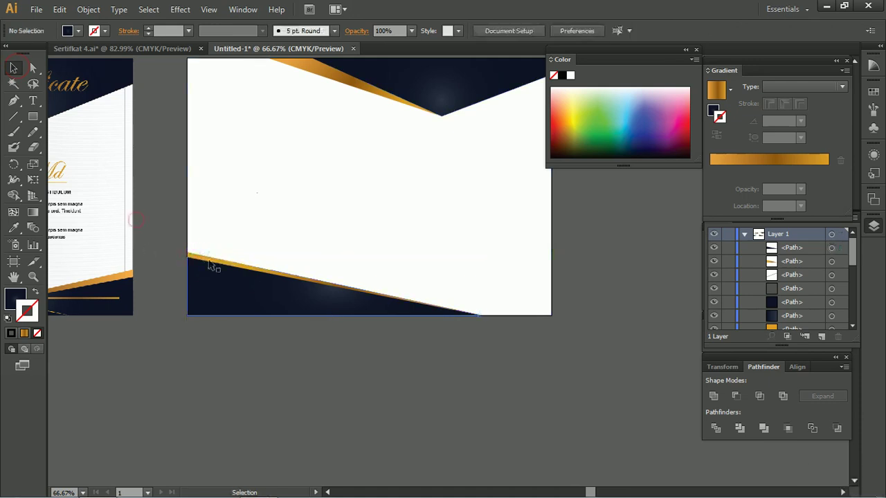
key("ctrl+g")
key("ctrl+-")
key("ctrl+-")
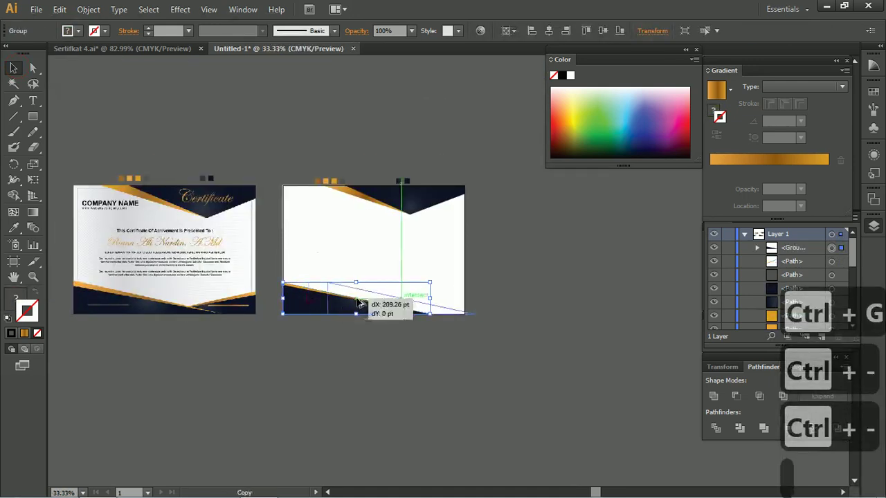
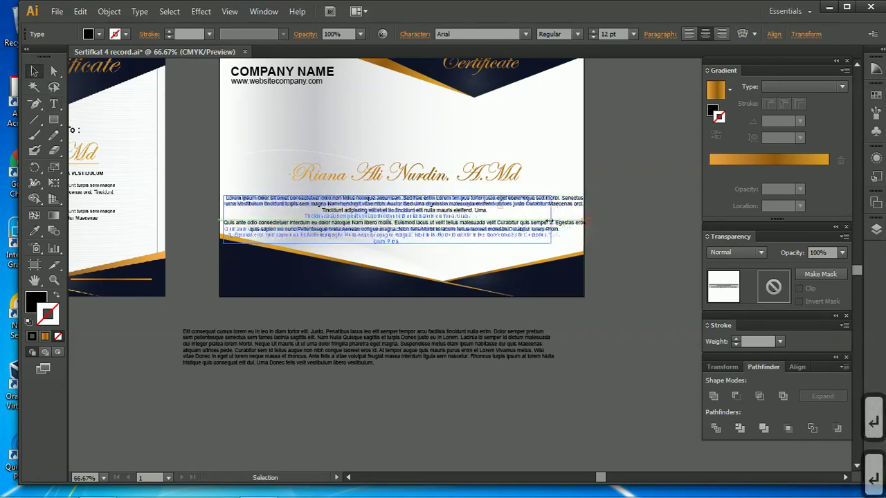
Step: Cut the first lorem ipsum sentence and paste it as its own line above the paragraphs
key("Delete")
key("Delete")
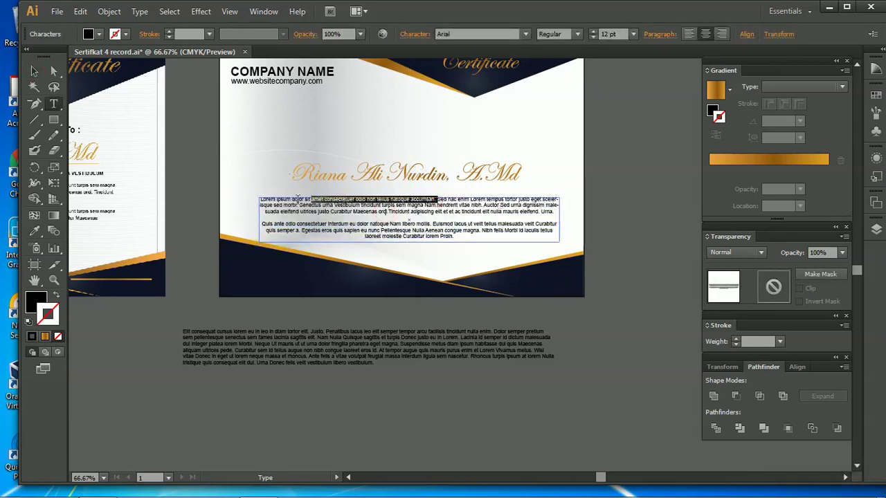
key("ctrl+x")
key("ctrl+v")
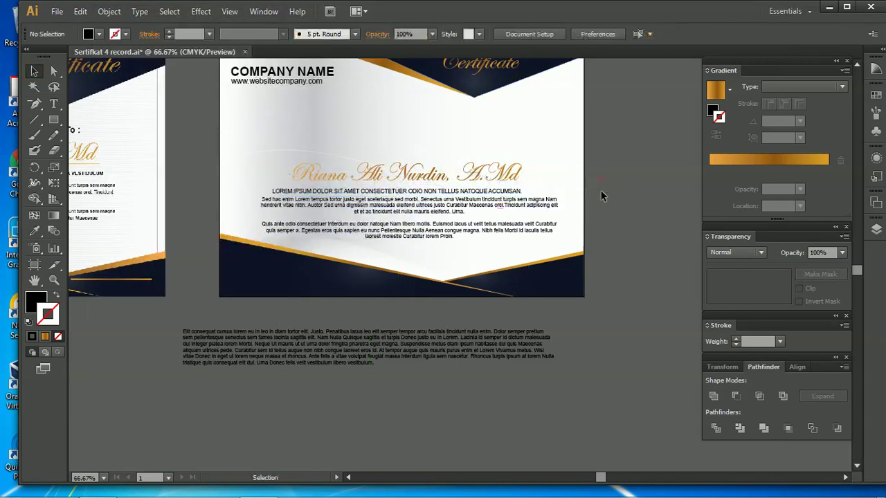
Step: Make the split-off line uppercase and nudge the centred paragraphs down beneath it
key("Down")
key("Down")
key("Down")
key("ctrl+-")
key("Down")
key("Down")
key("Down")
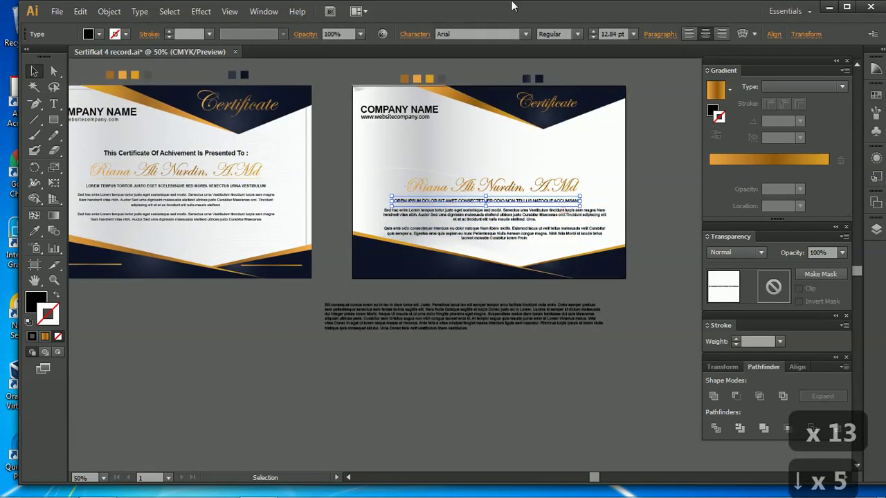
Step: Add the line 'This Certificate Of Achievement Is Presented To:' above the script name and set its font
type("t")
key("ctrl+a")
type("this")
key("BackSpace")
key("BackSpace")
key("BackSpace")
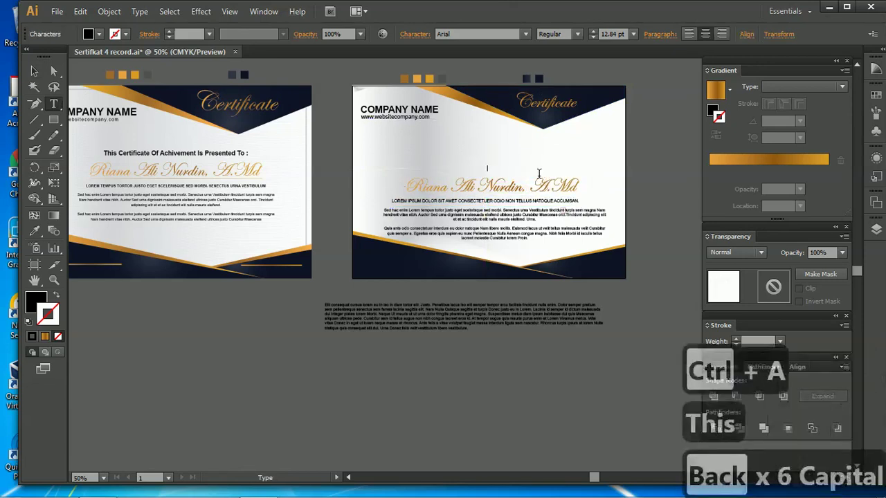
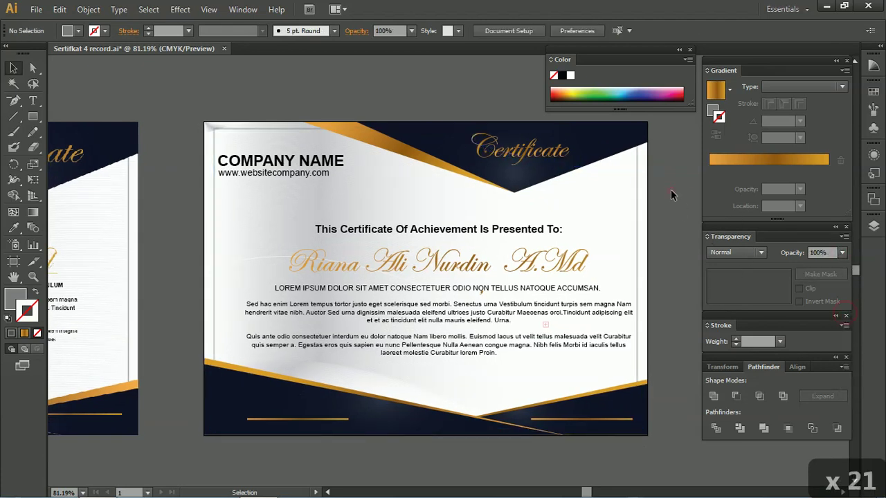
Step: Group the finished certificate artwork and zoom out beside the reference to compare
key("ctrl+-")
key("ctrl+-")
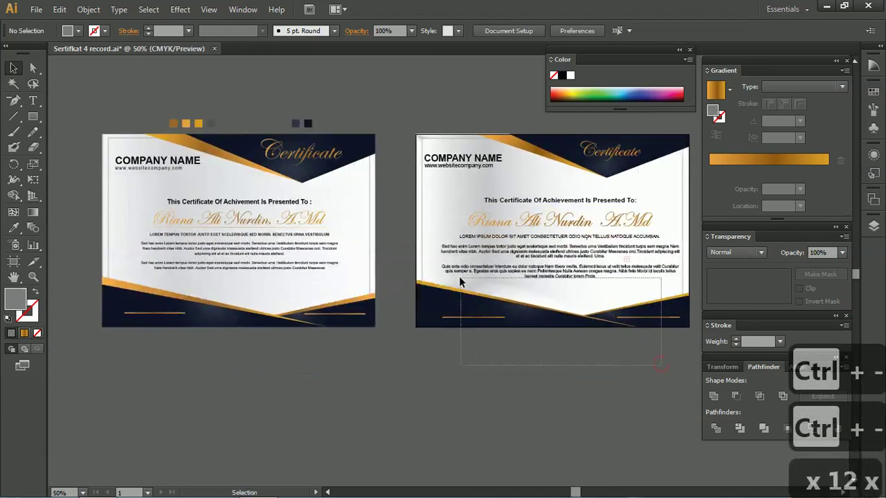